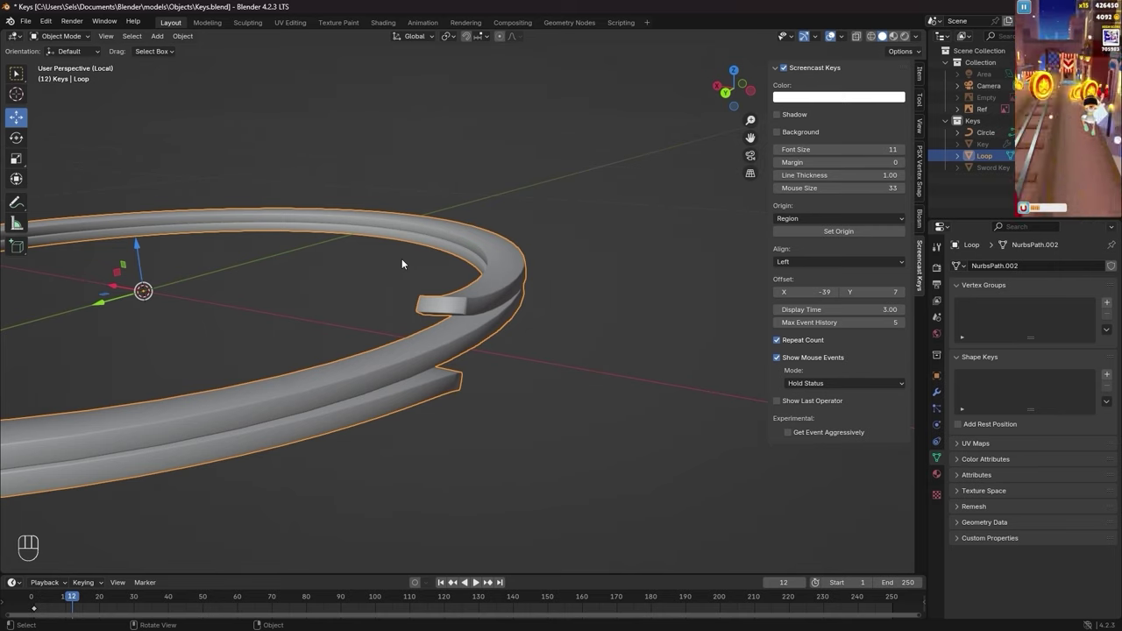
- Orbit the view to see the whole ring around the key
left_click_drag(324, 378, 613, 258)
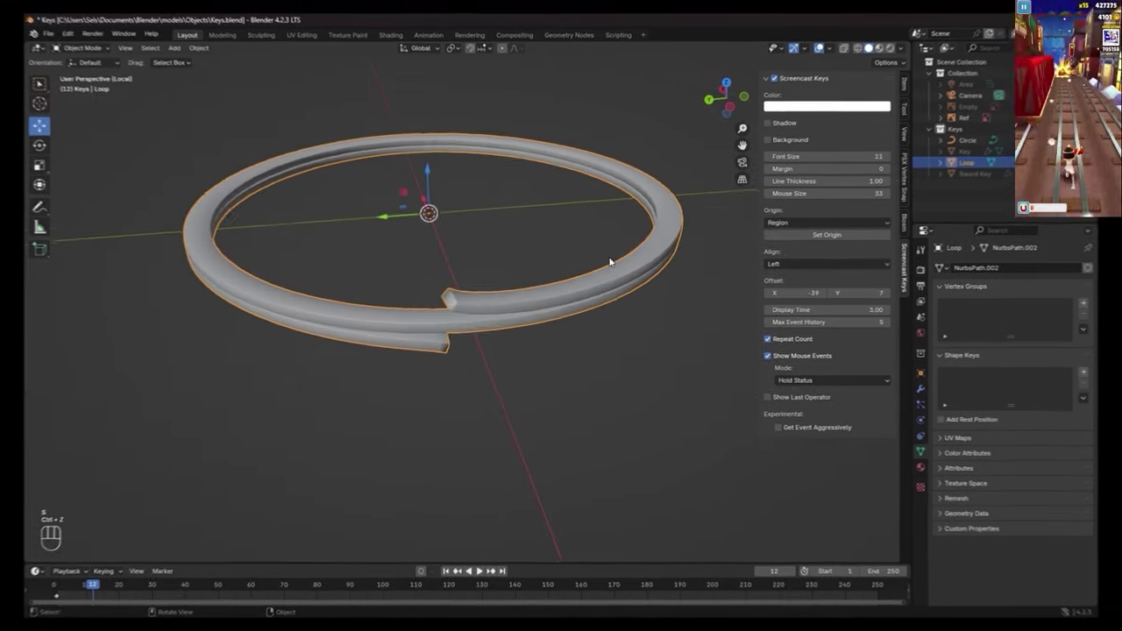
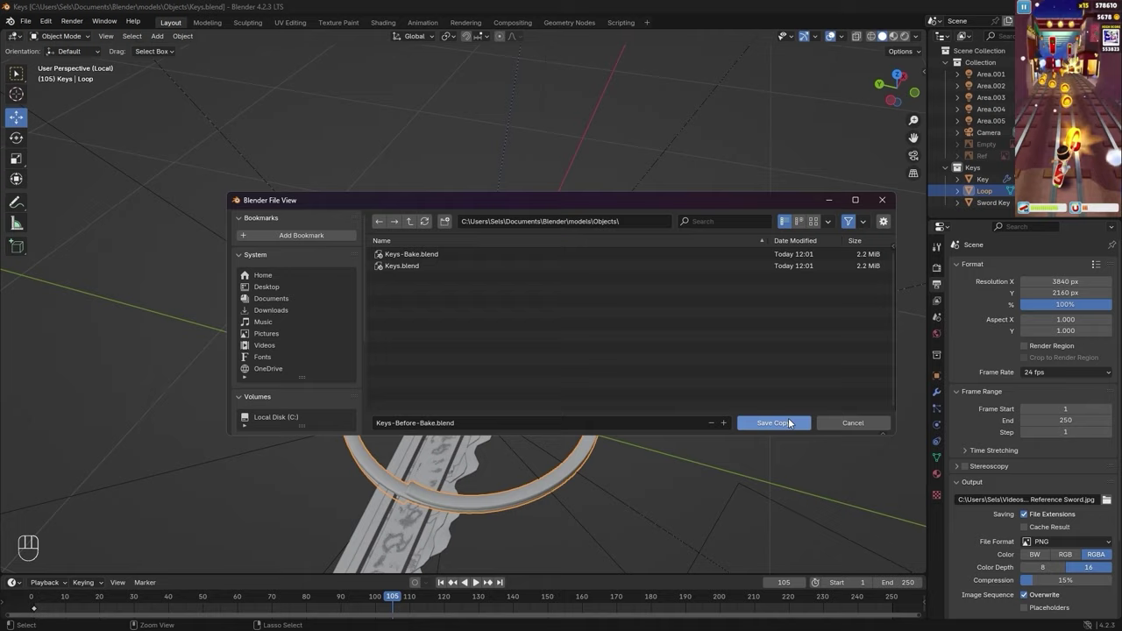
- Orbit the view around the key and ring
middle_click(638, 193)
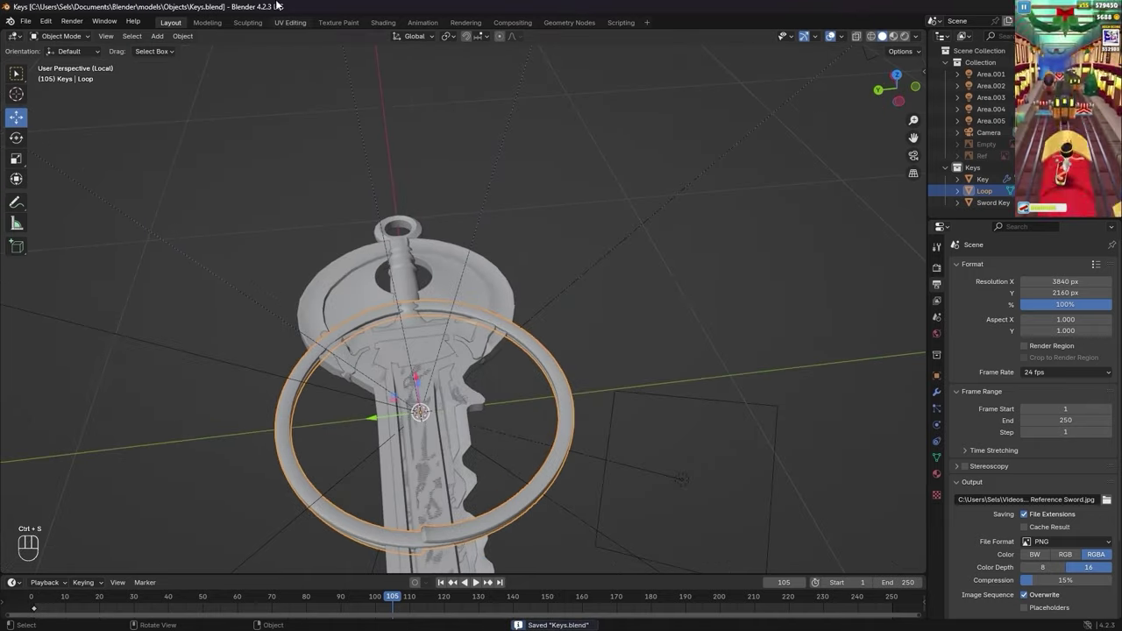
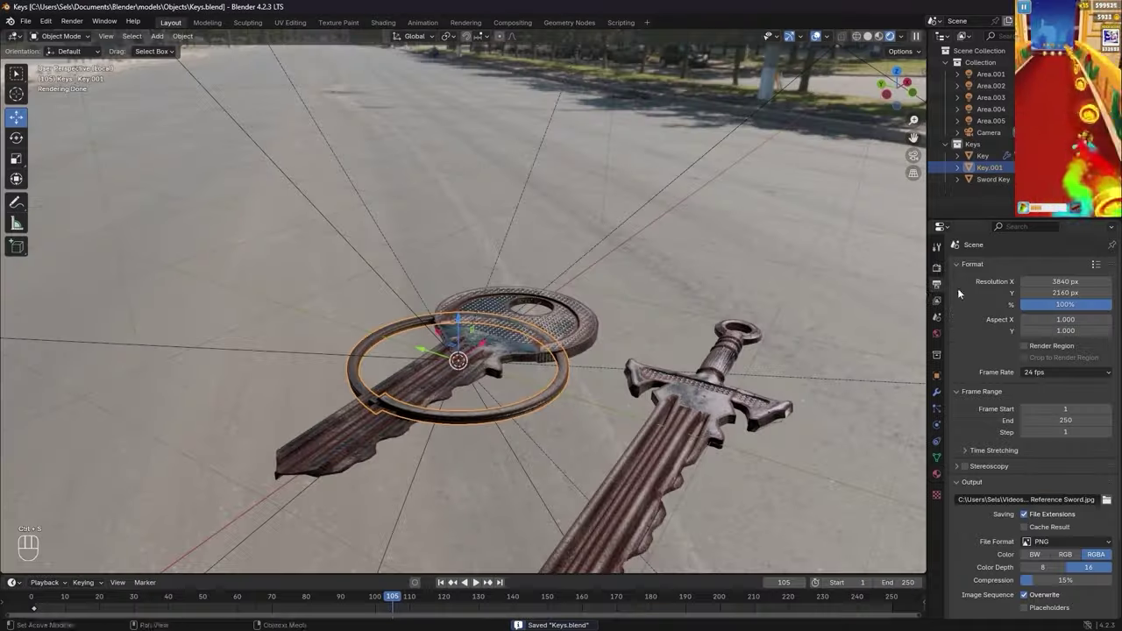
- Switch the render engine to EEVEE and bring up the ring's physics properties
left_click(940, 274)
left_click(1050, 265)
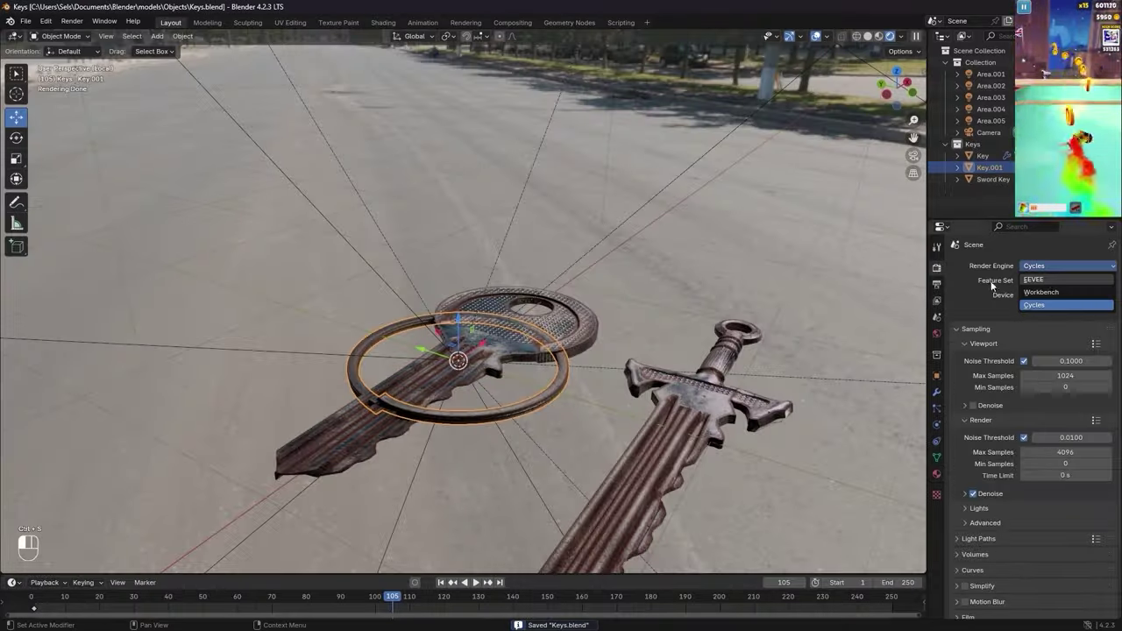
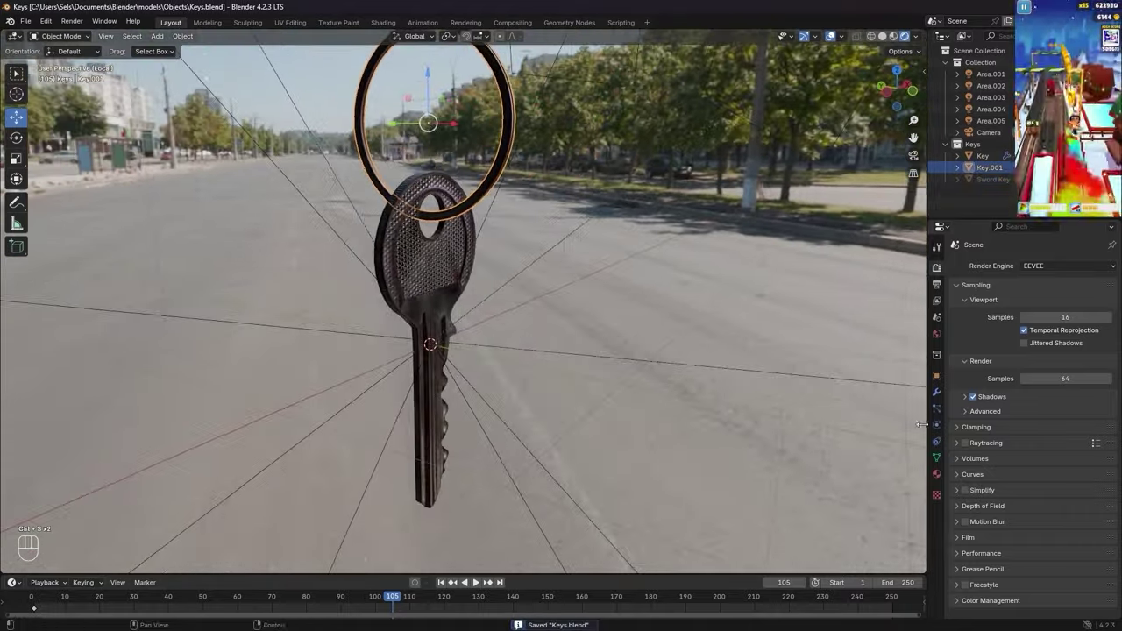
left_click(940, 448)
left_click(939, 426)
left_click(941, 410)
- Make the regular key an active 1 kg rigid body with convex hull collision
left_click(943, 431)
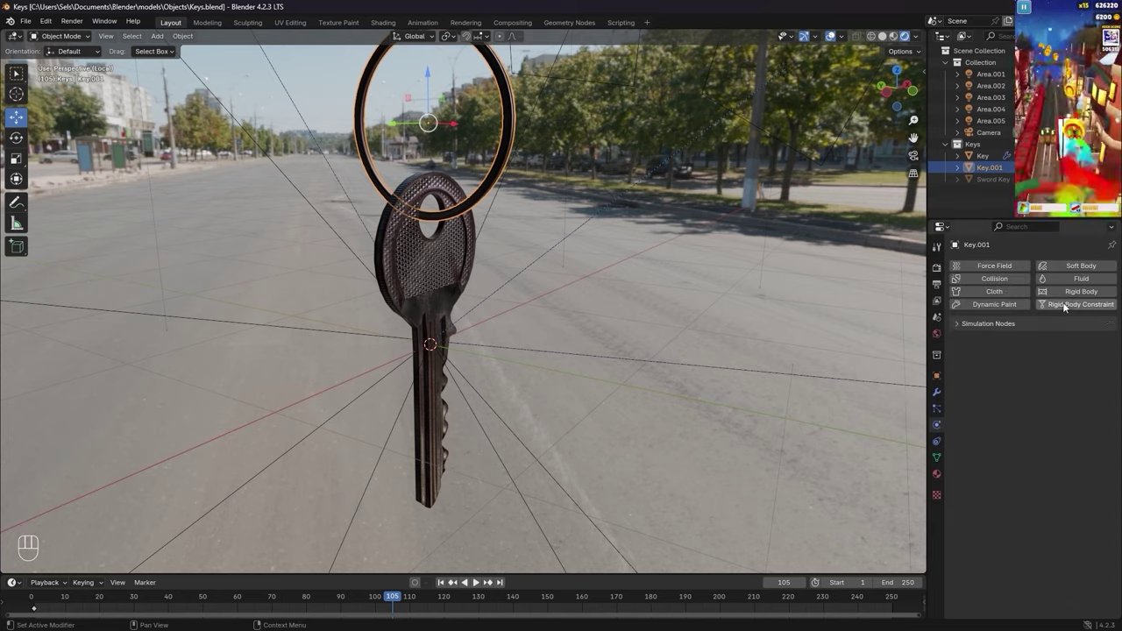
key("space")
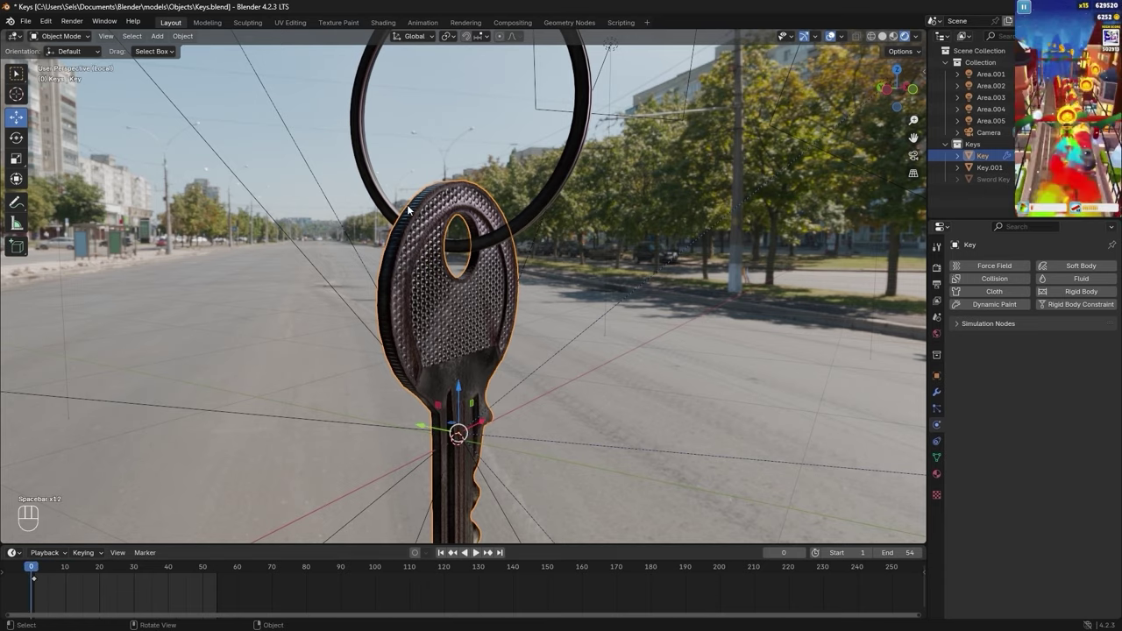
key("space")
left_click(527, 230)
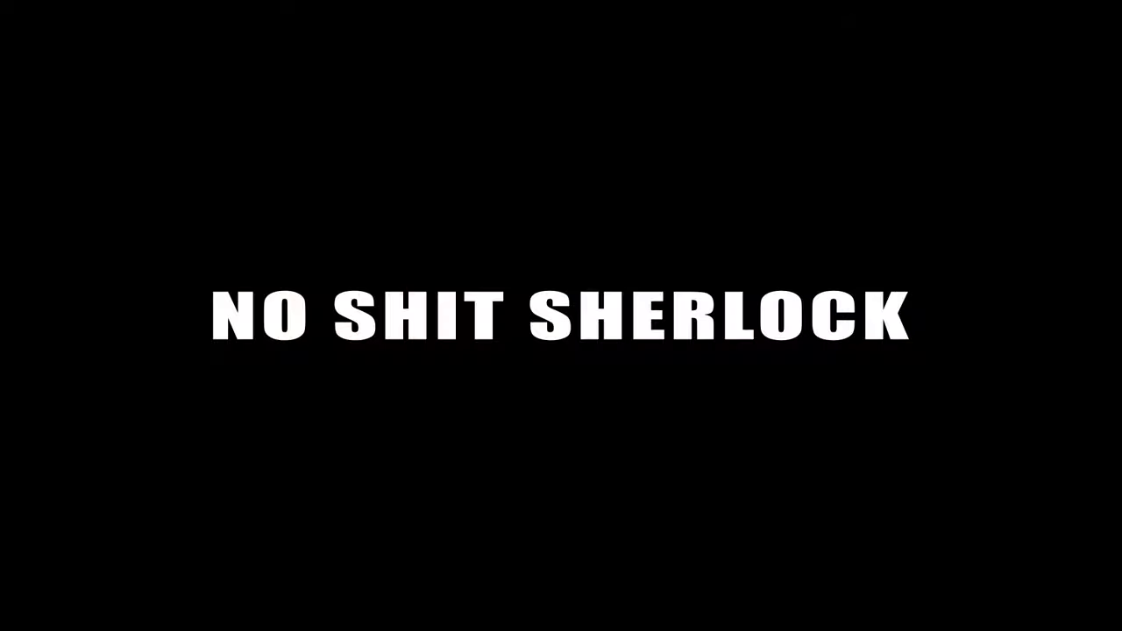
left_click(1066, 294)
left_click(485, 324)
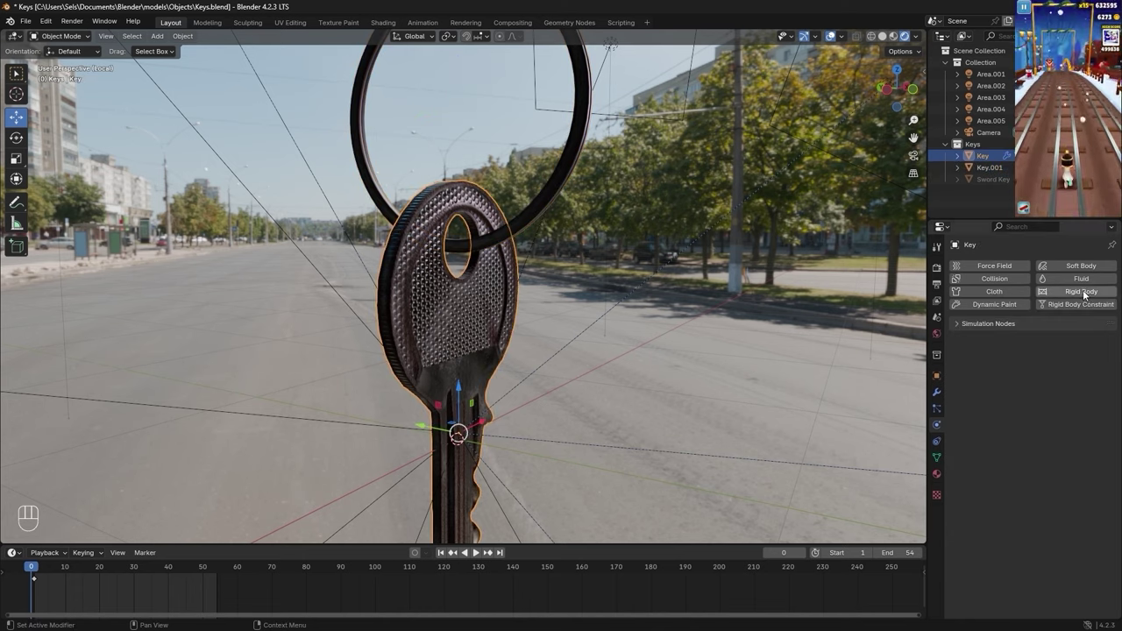
- Play the simulation to frame 54 and watch the key drop away from the ring
key("space")
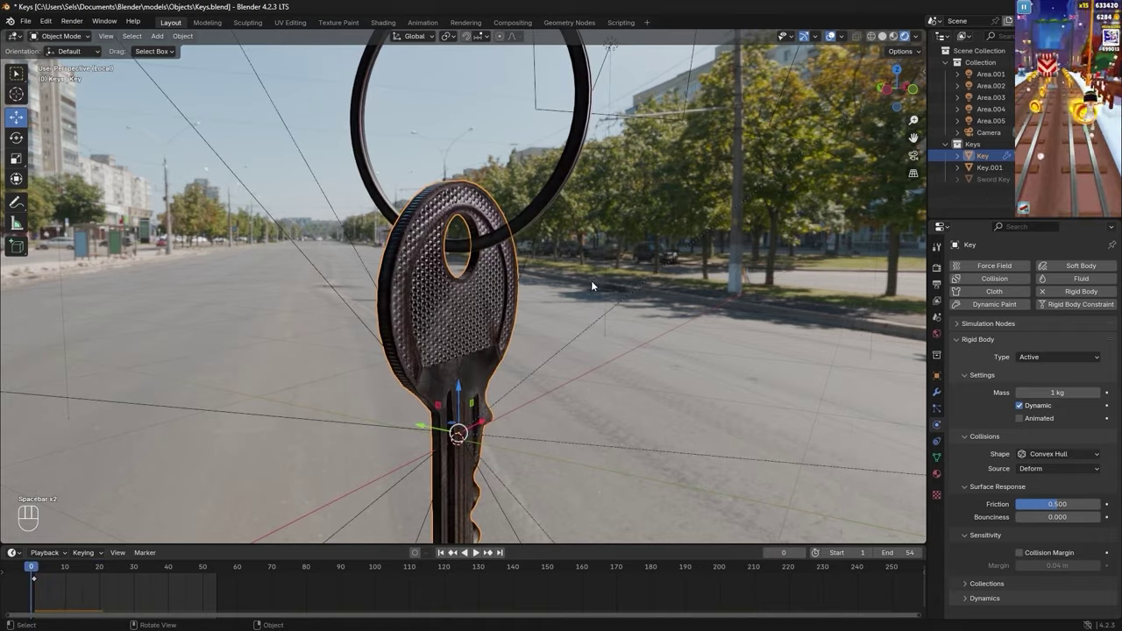
key("space")
left_click(49, 560)
left_click_drag(515, 277, 442, 292)
middle_click(547, 277)
left_click_drag(447, 362, 539, 370)
middle_click(481, 374)
key("space")
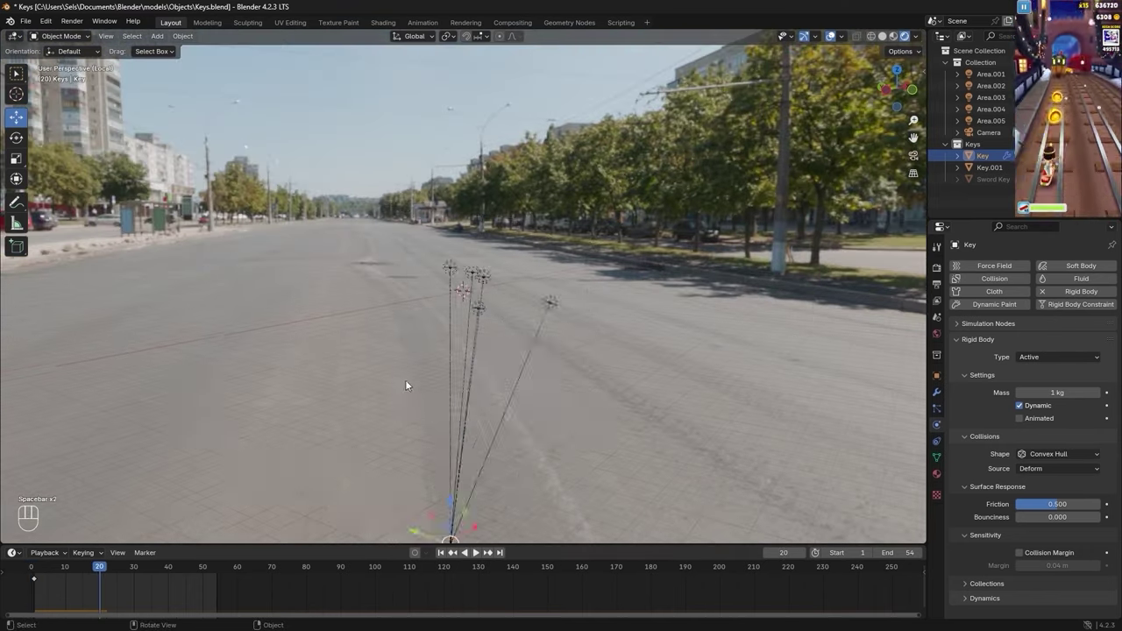
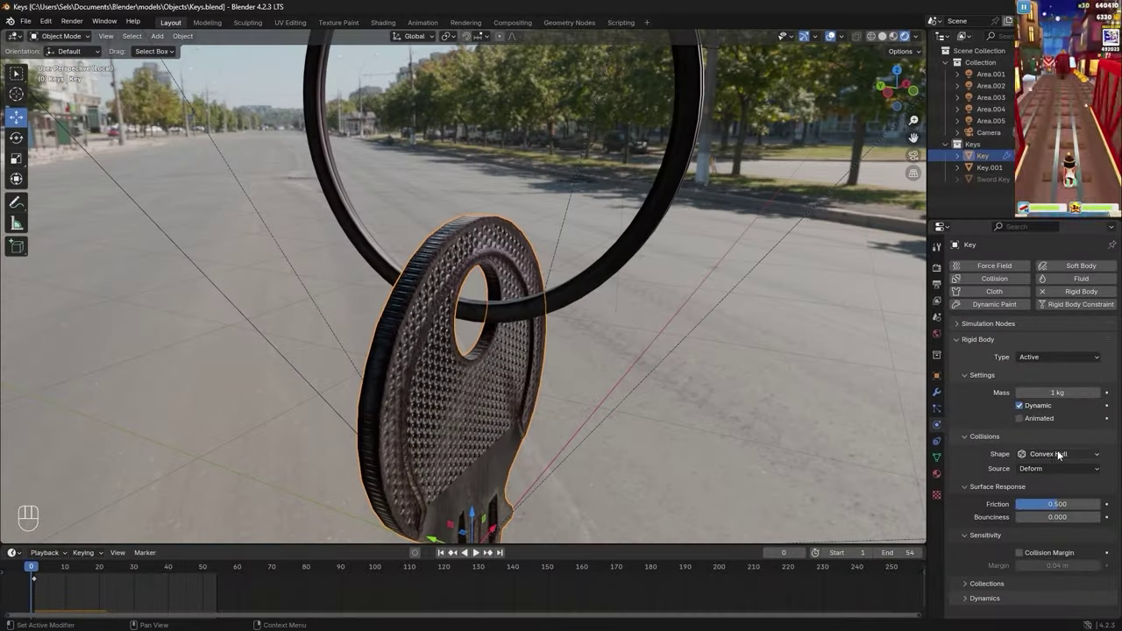
- Select the ring and scrub through the simulation to see how the key falls past it
left_click_drag(1069, 456, 1016, 469)
middle_click(544, 339)
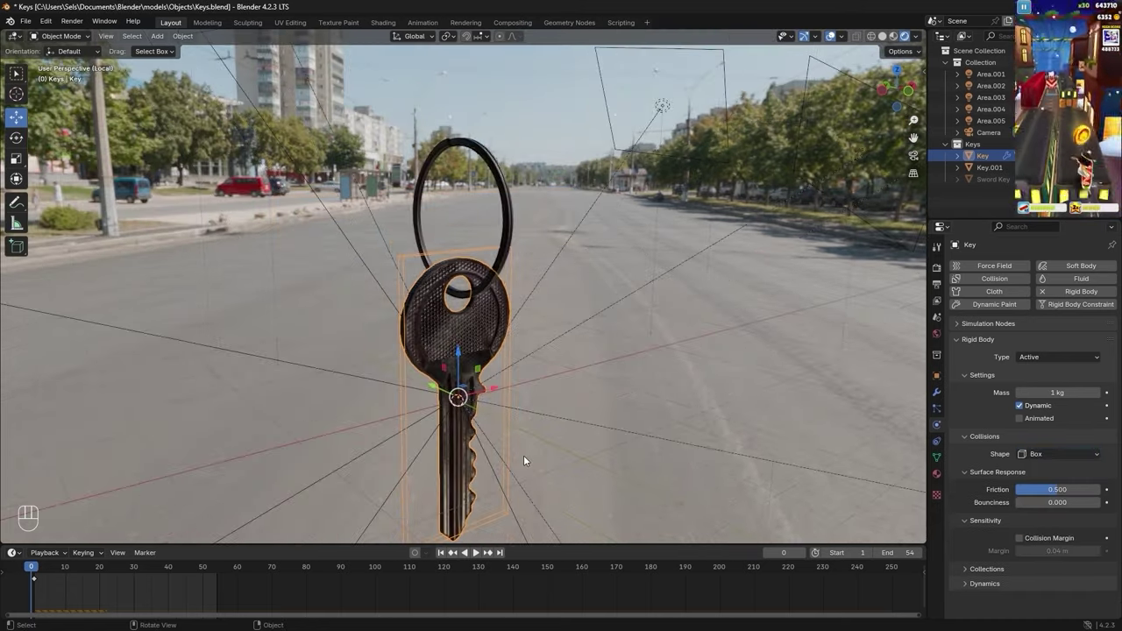
left_click(1042, 453)
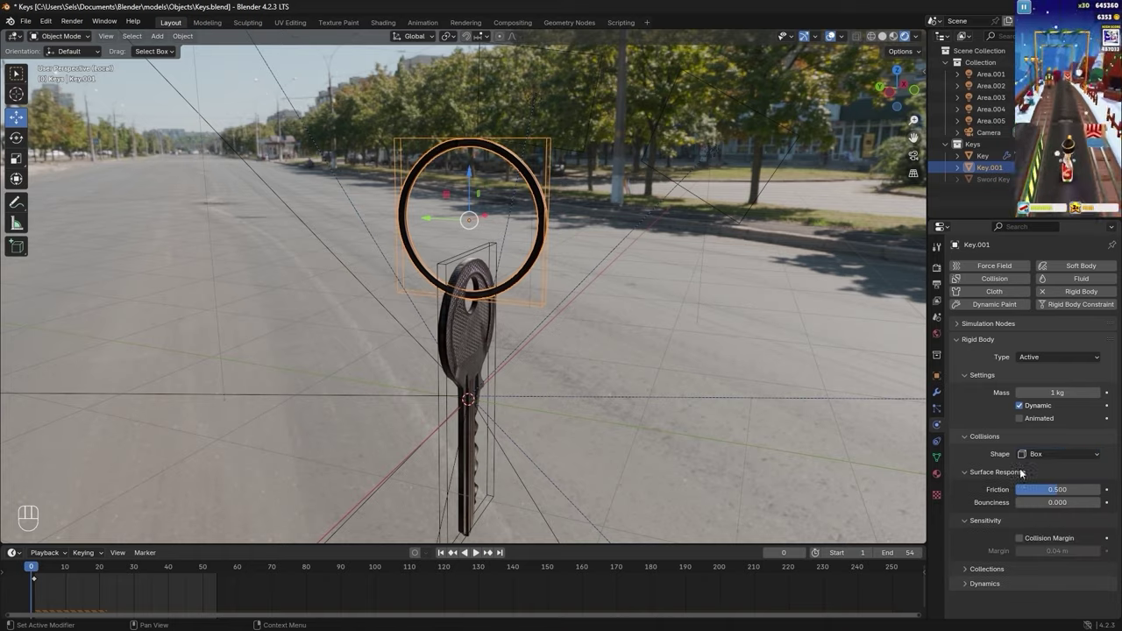
key("space")
left_click_drag(552, 374, 487, 374)
left_click_drag(86, 567, 71, 568)
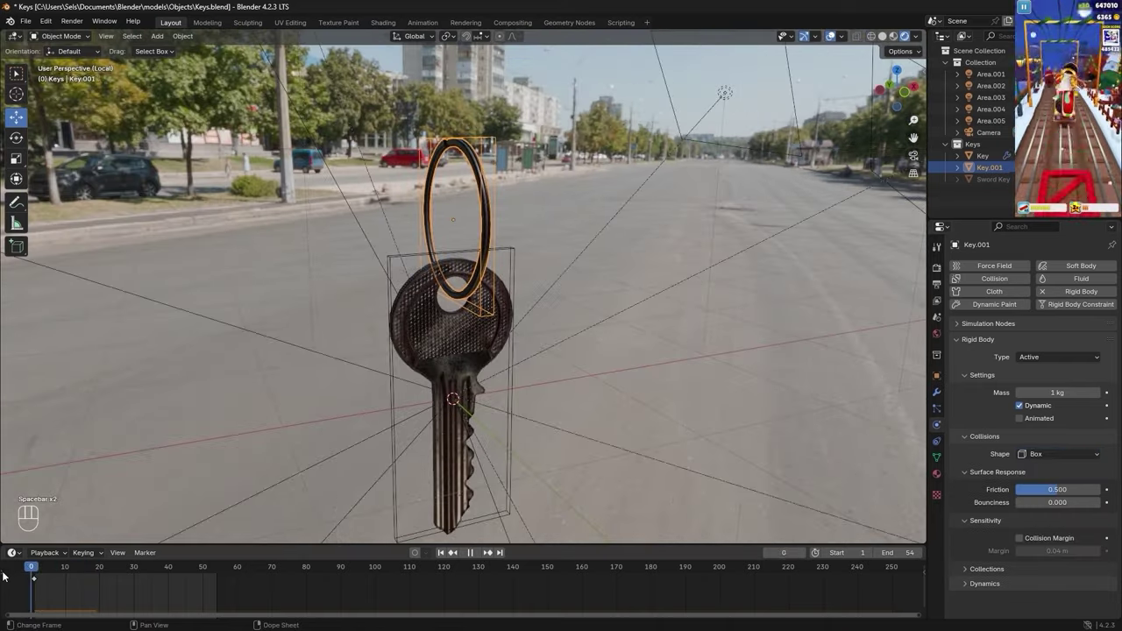
middle_click(542, 294)
left_click_drag(593, 269, 547, 264)
left_click_drag(534, 269, 606, 273)
key("space")
left_click_drag(594, 278, 591, 289)
- Make the ring Key.001 a passive rigid body with mesh collision and replay so it catches the key
left_click(1049, 463)
left_click_drag(1047, 459, 1002, 537)
left_click(501, 390)
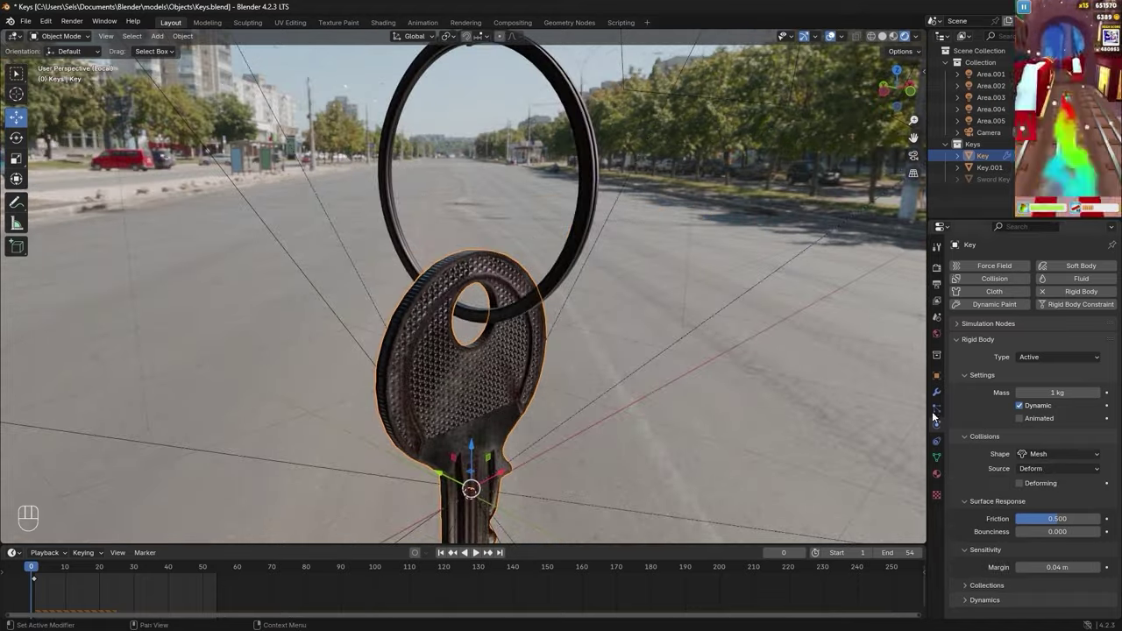
middle_click(604, 334)
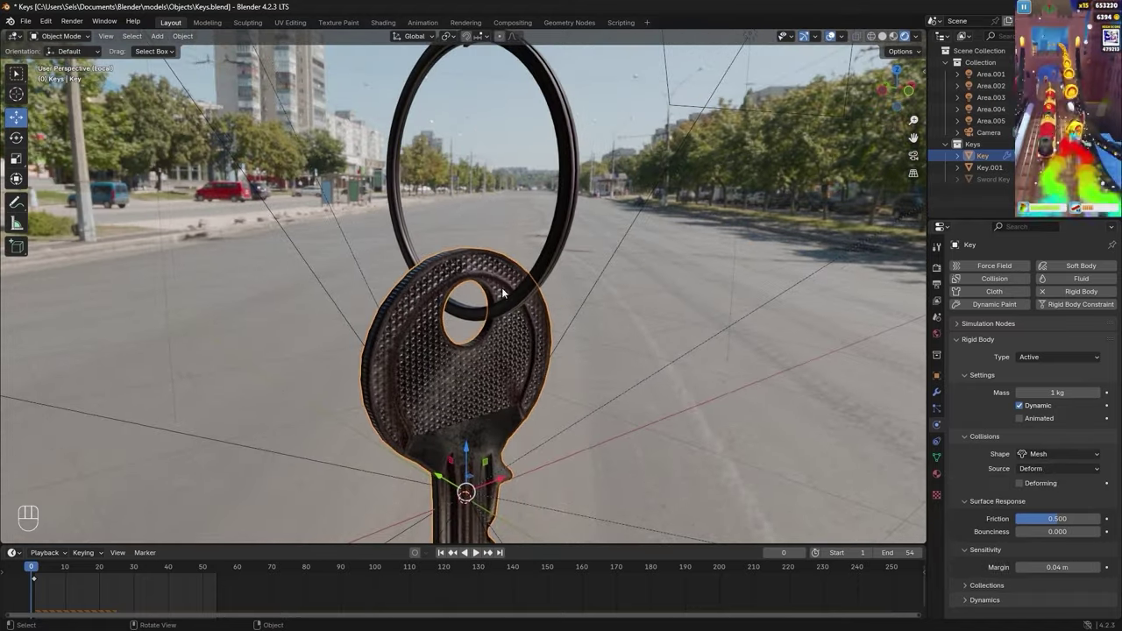
middle_click(490, 291)
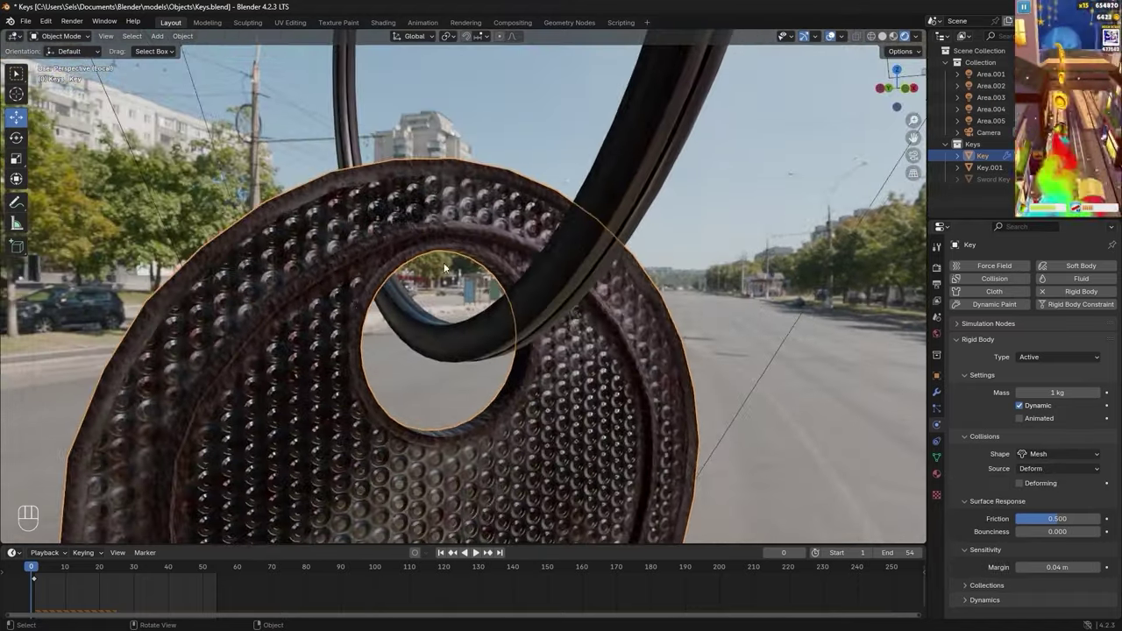
left_click(466, 329)
left_click_drag(476, 314, 509, 326)
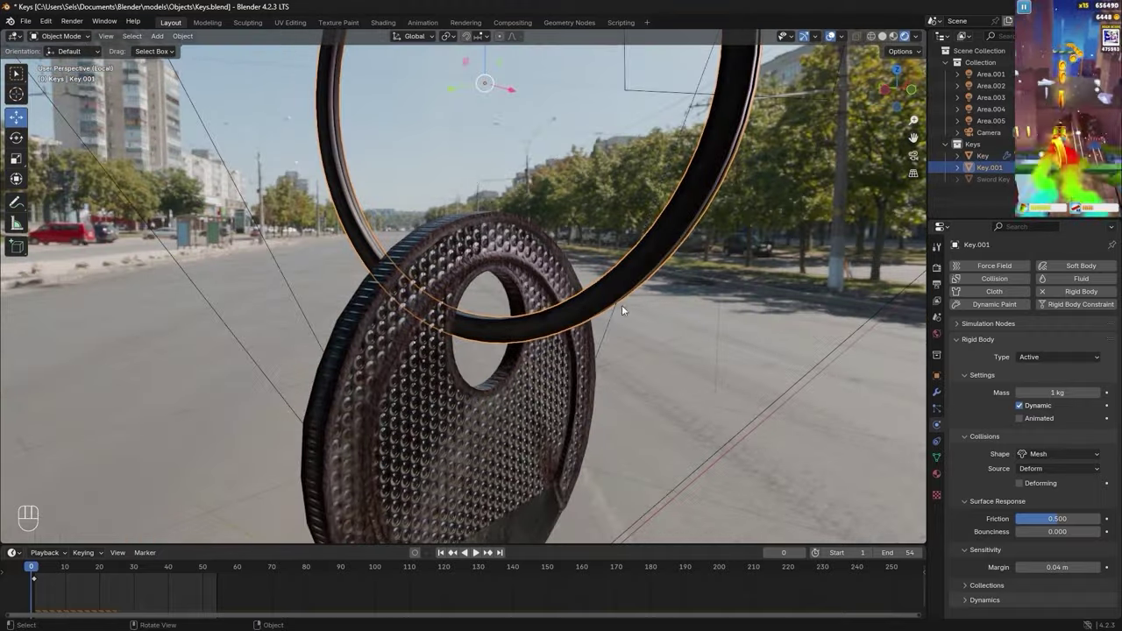
left_click_drag(558, 307, 555, 324)
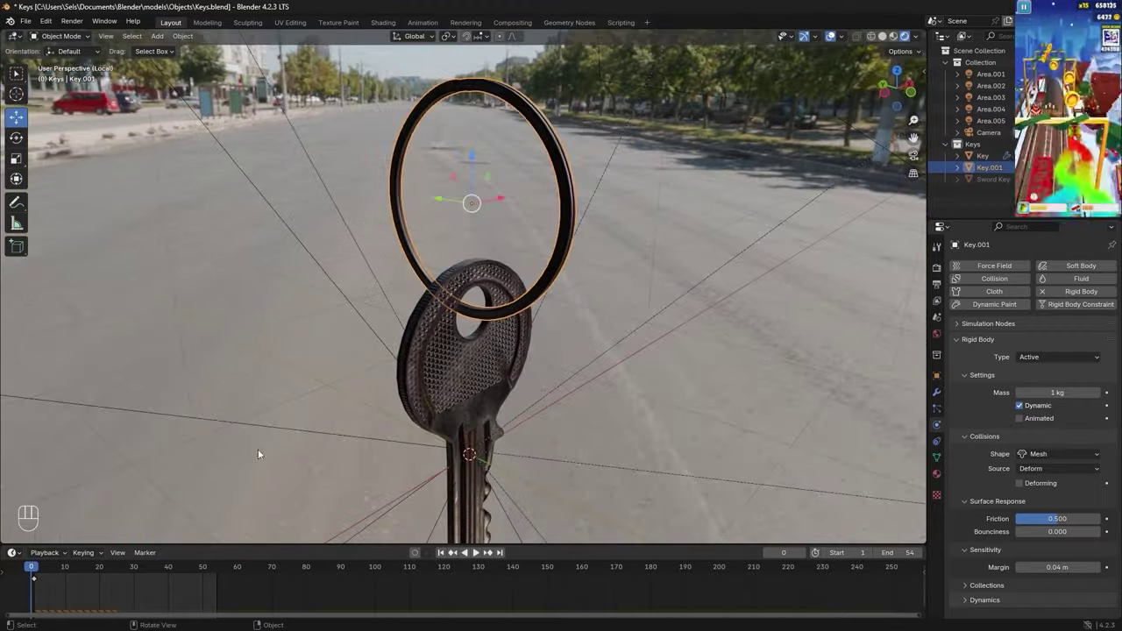
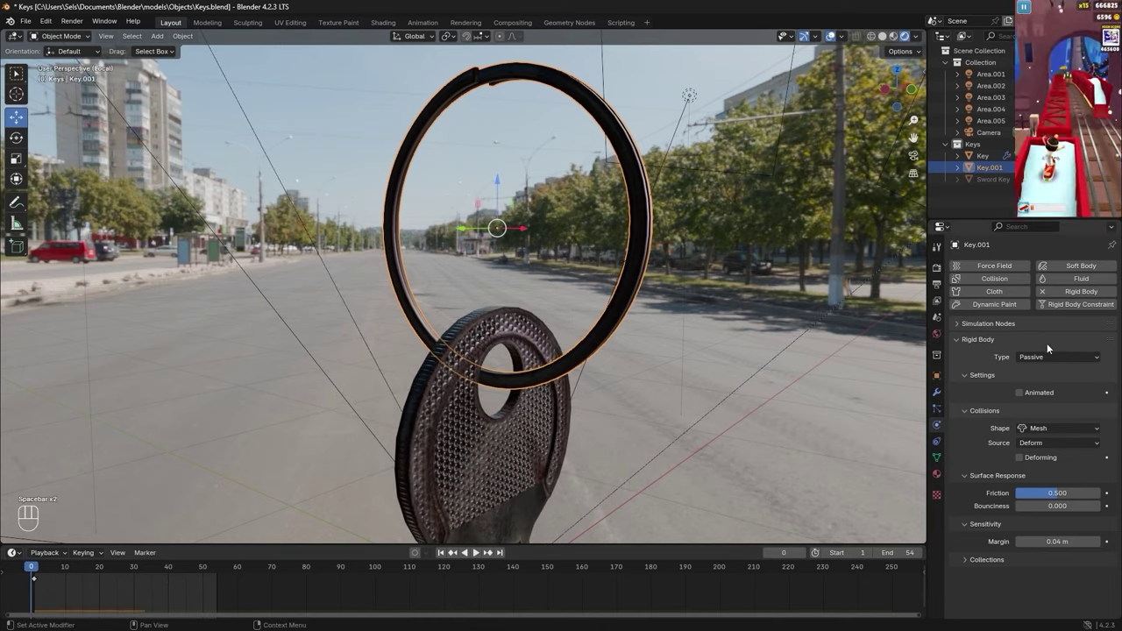
key("space")
left_click(1055, 361)
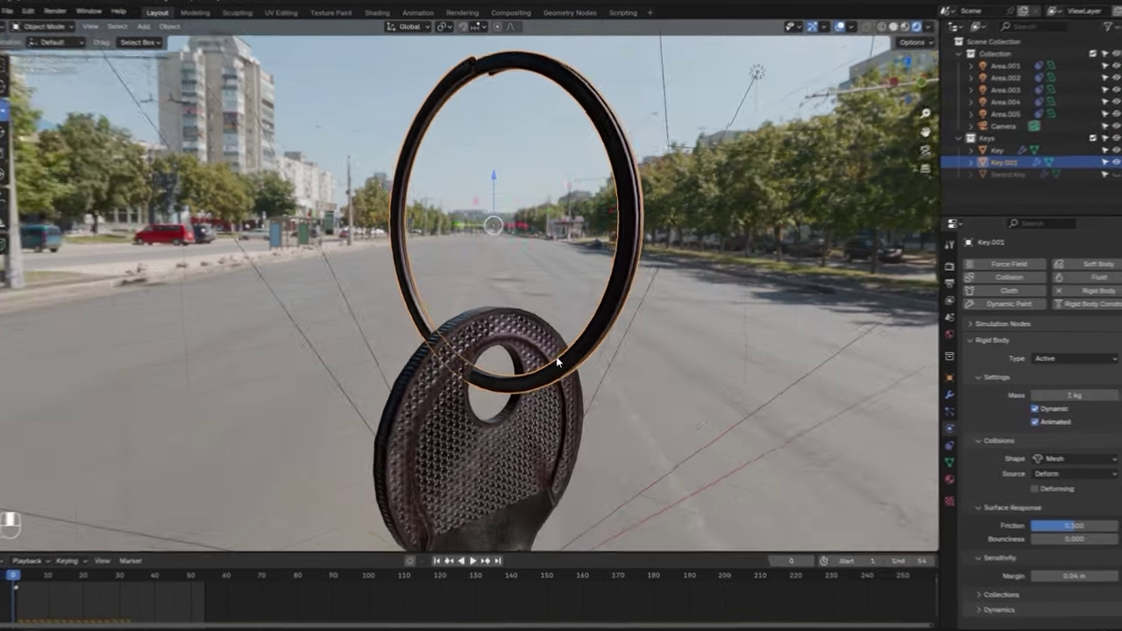
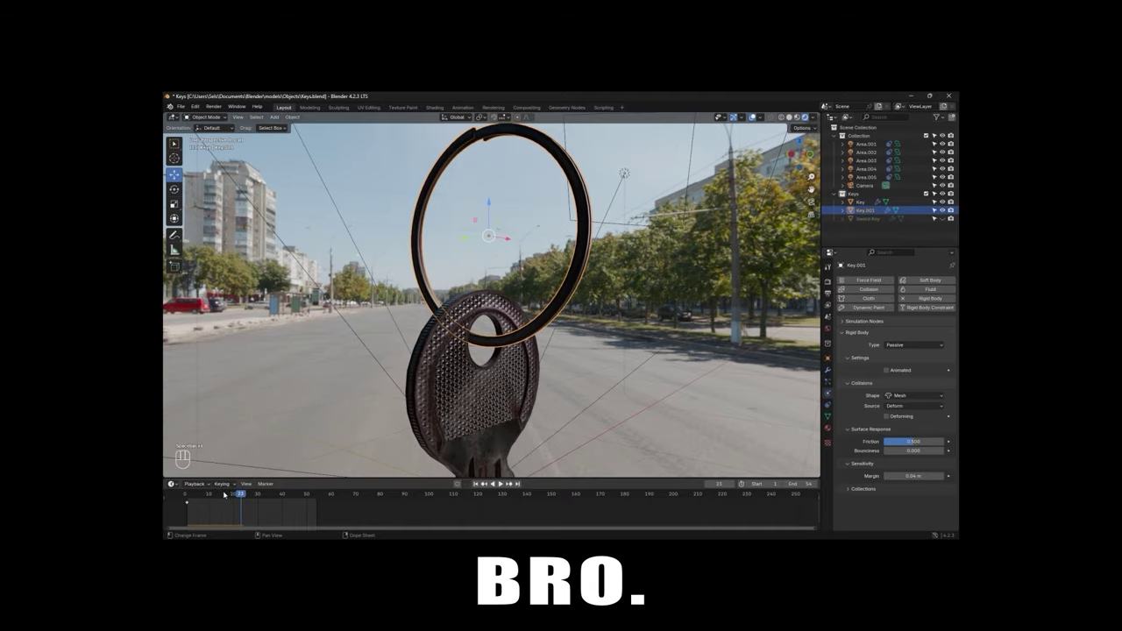
key("space")
- Return to the first frame and inspect the key threaded through the ring
left_click_drag(618, 360, 636, 361)
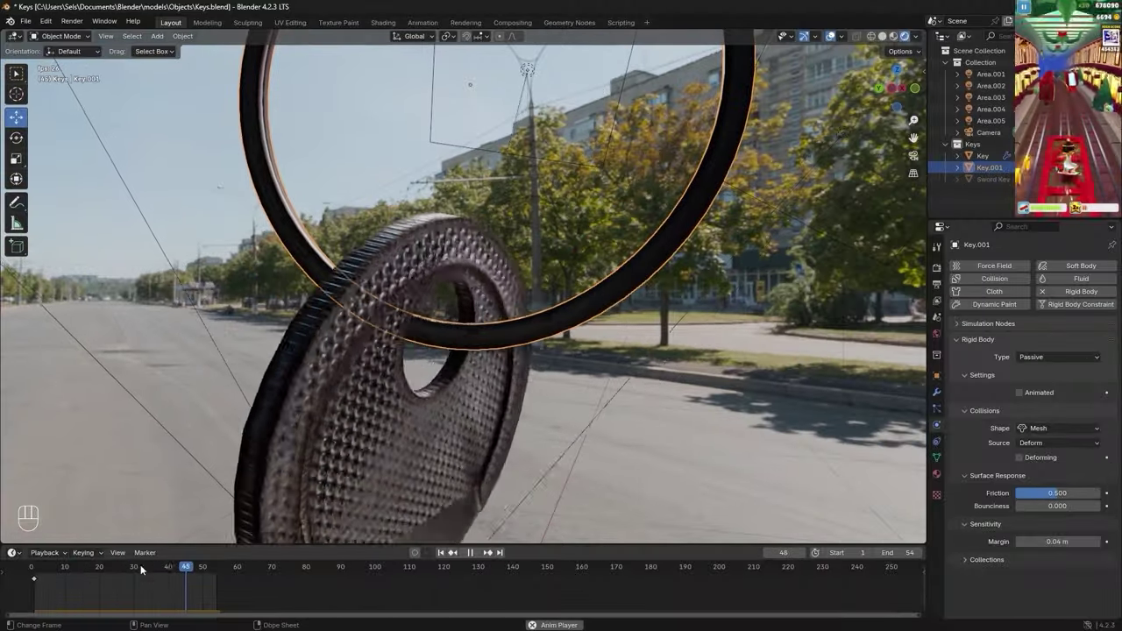
key("space")
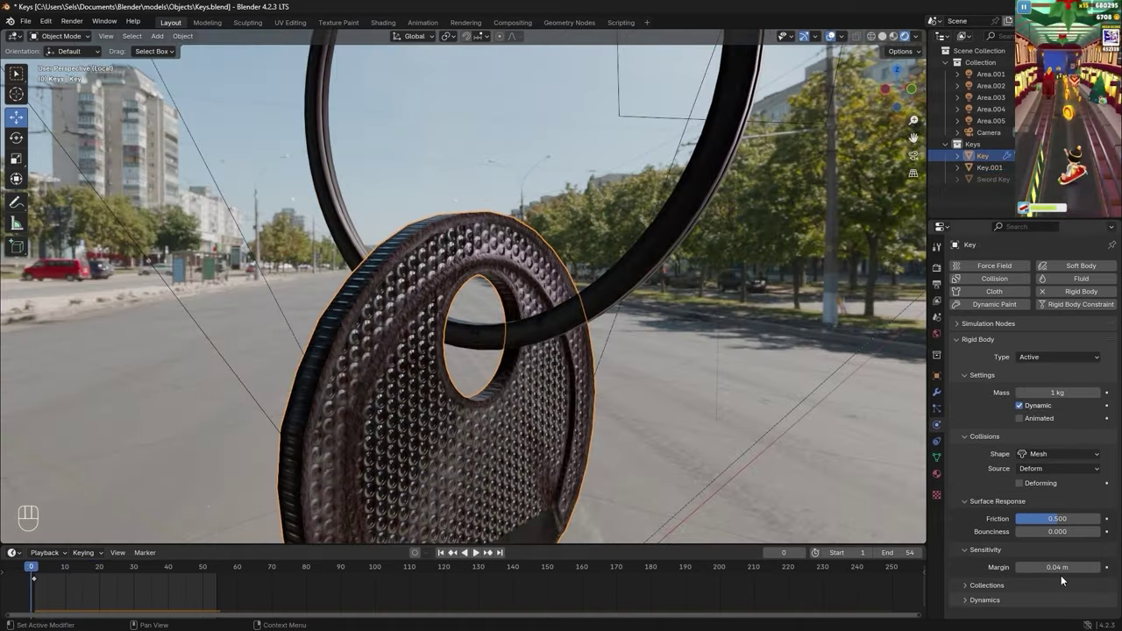
left_click_drag(706, 426, 643, 416)
left_click_drag(488, 300, 520, 308)
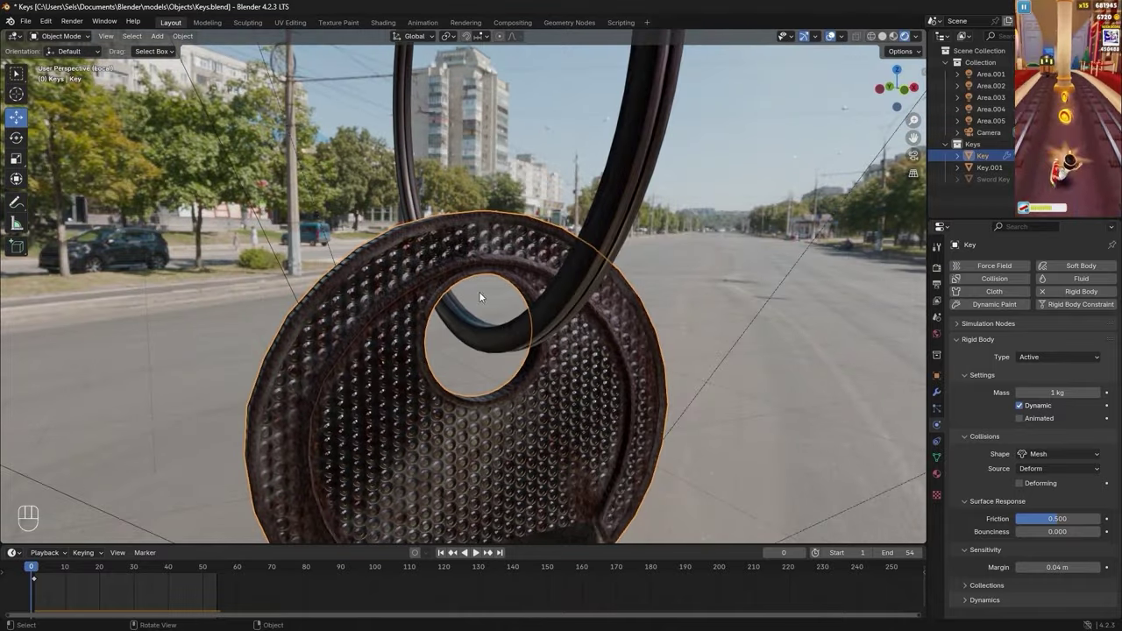
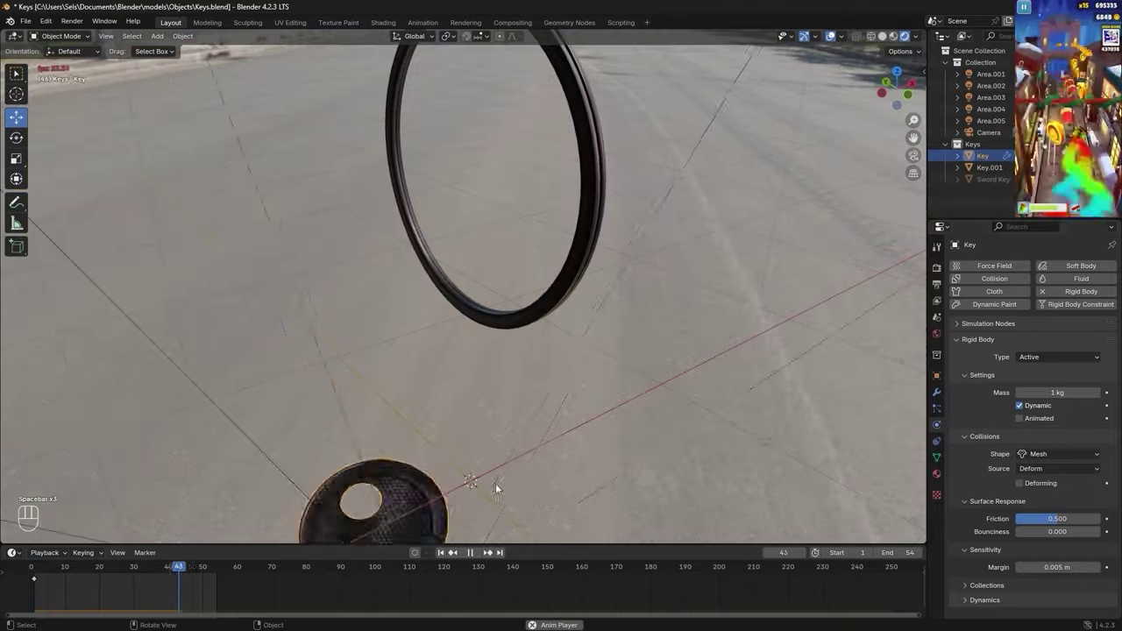
- Make the ring Key.001 an active, dynamic, animated rigid body with 0.002 m margin and play to test
key("space")
middle_click(559, 200)
left_click(610, 265)
left_click(1018, 361)
left_click(1037, 361)
left_click(1023, 418)
left_click_drag(706, 332, 669, 309)
key("space")
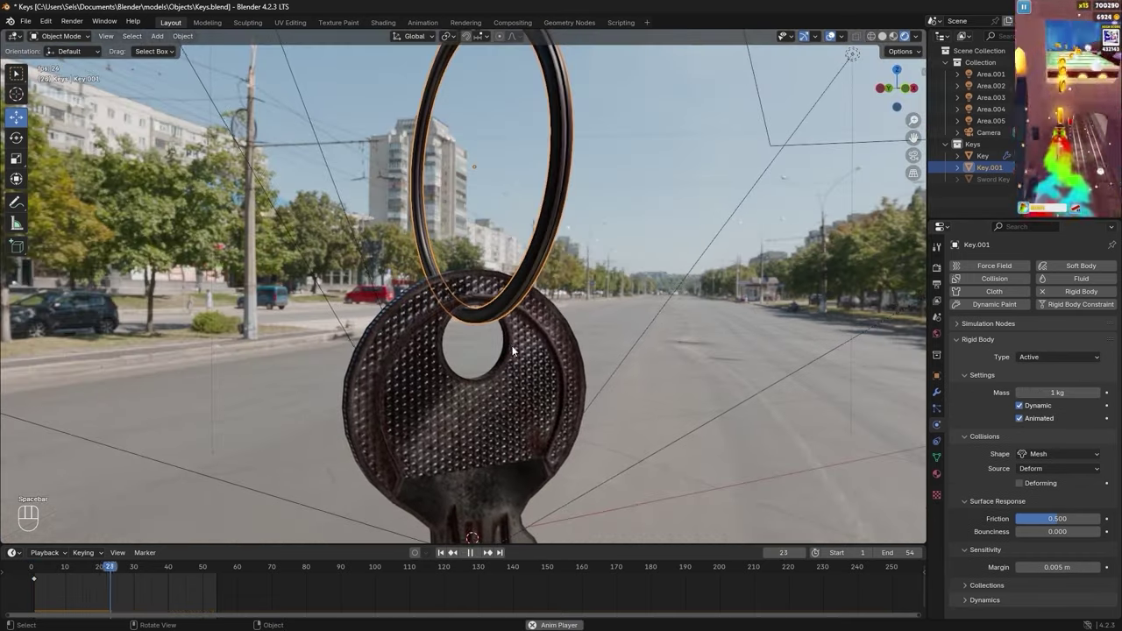
left_click_drag(468, 463, 488, 469)
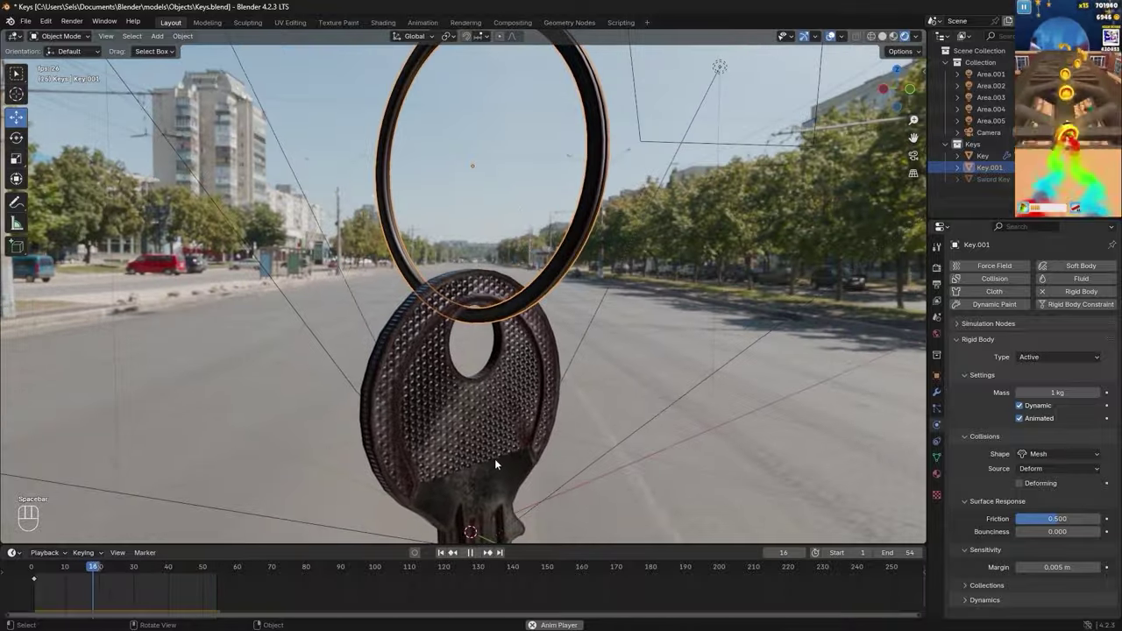
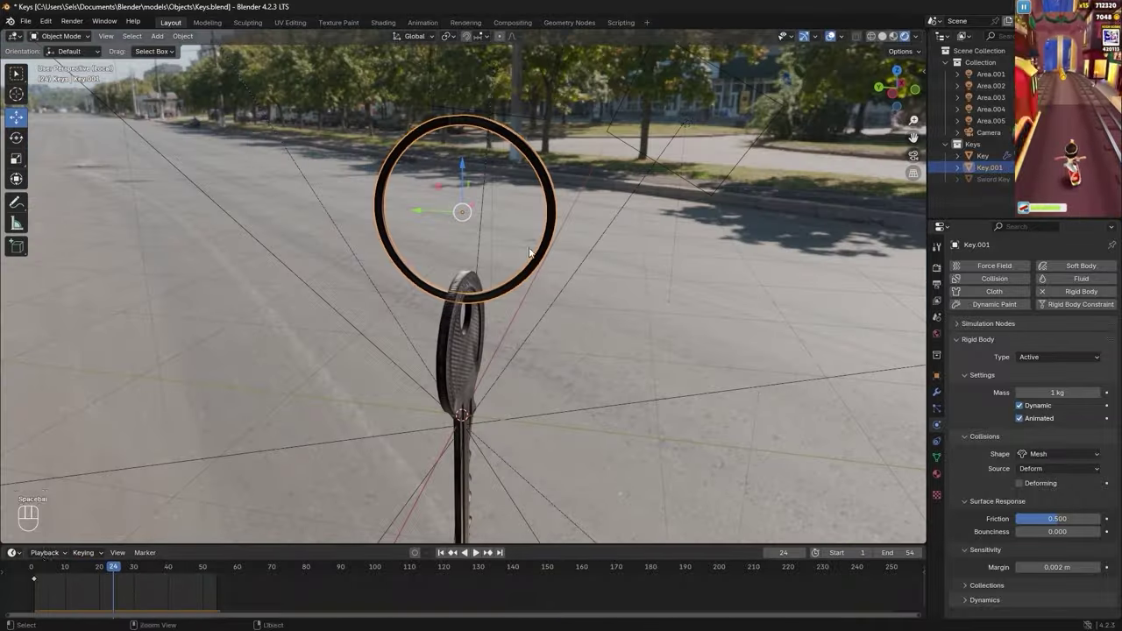
- Save Keys.blend and inspect the key hanging through the ring from several angles
key("ctrl+s")
middle_click(561, 178)
middle_click(564, 201)
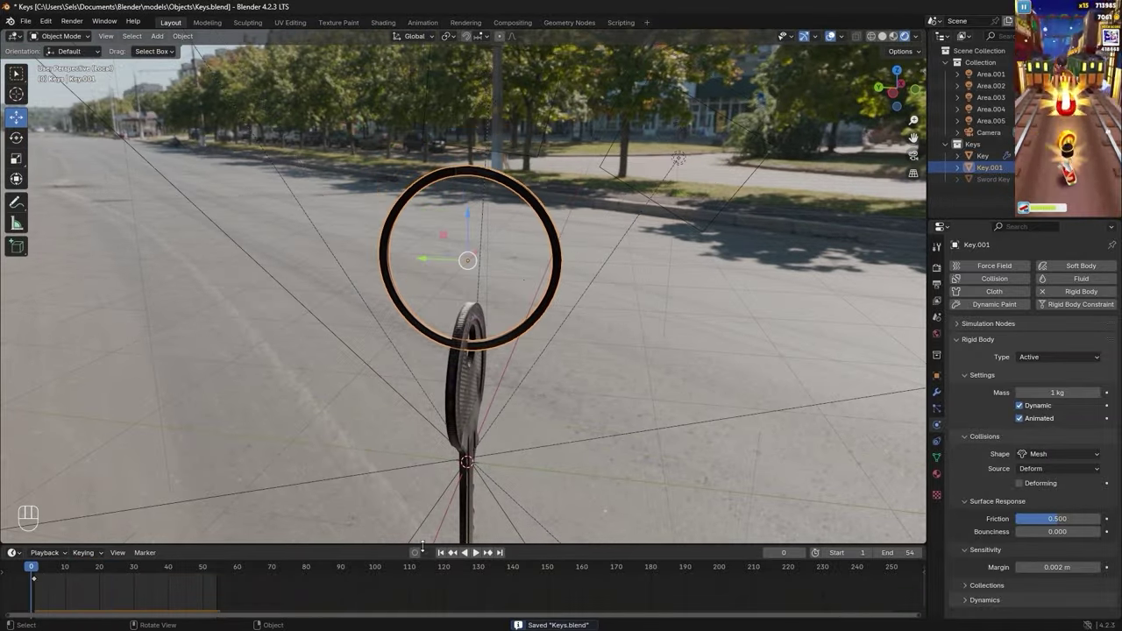
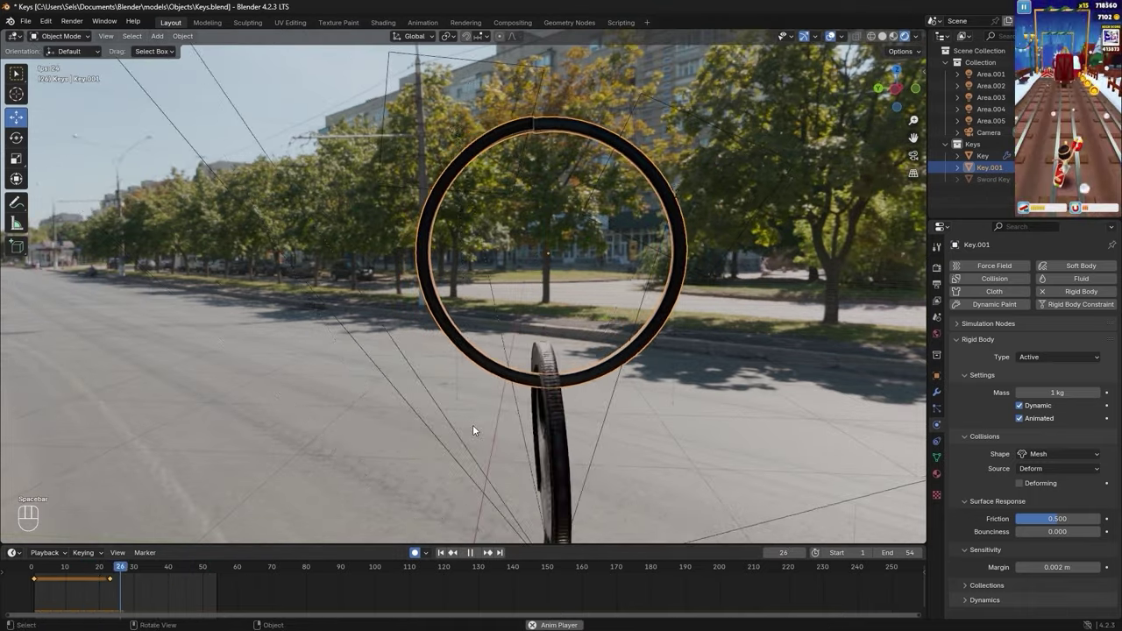
left_click_drag(574, 389, 507, 380)
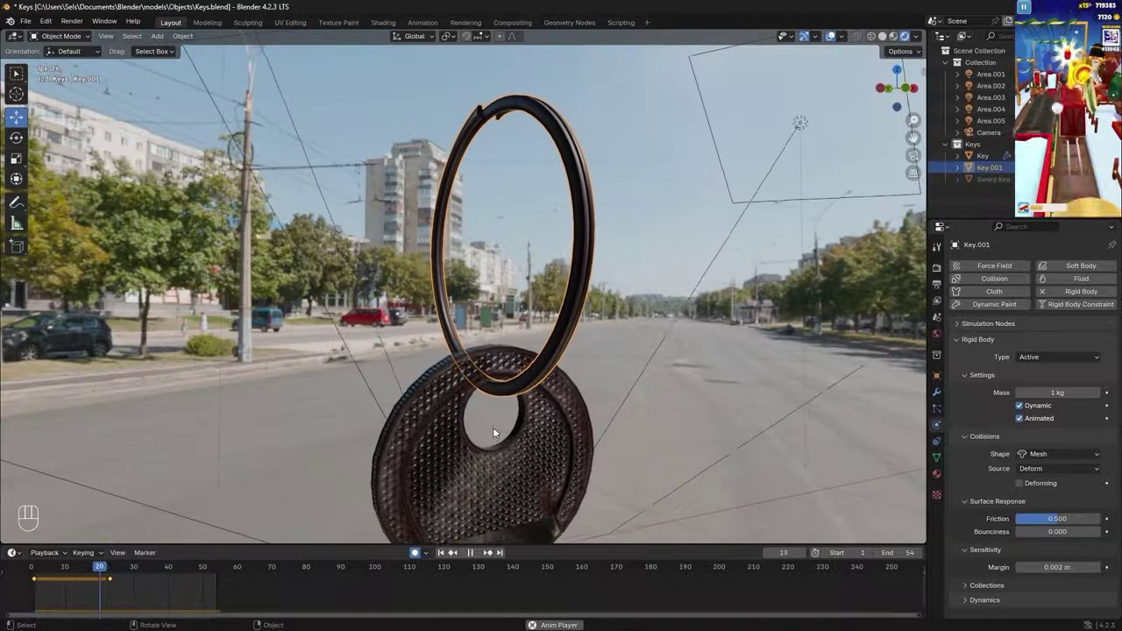
middle_click(545, 392)
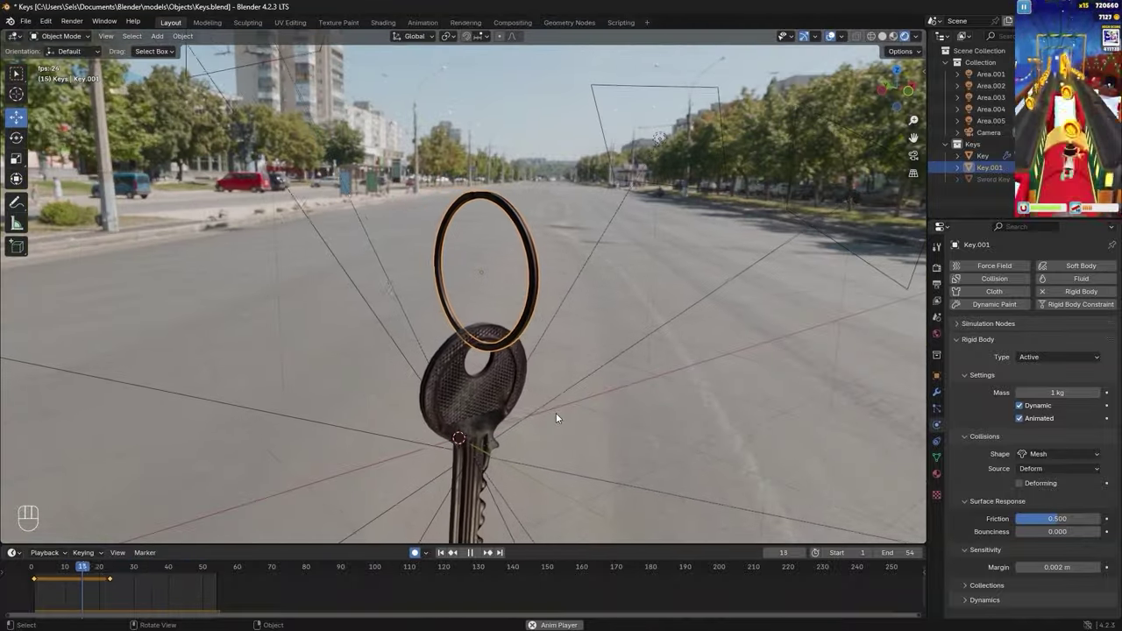
key("ctrl+space")
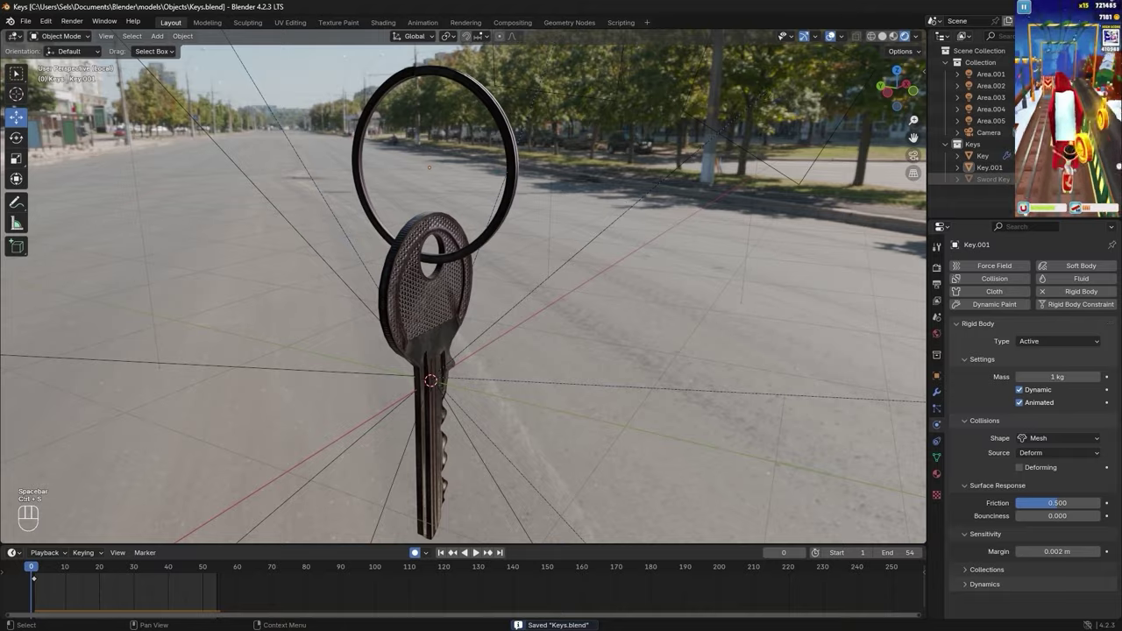
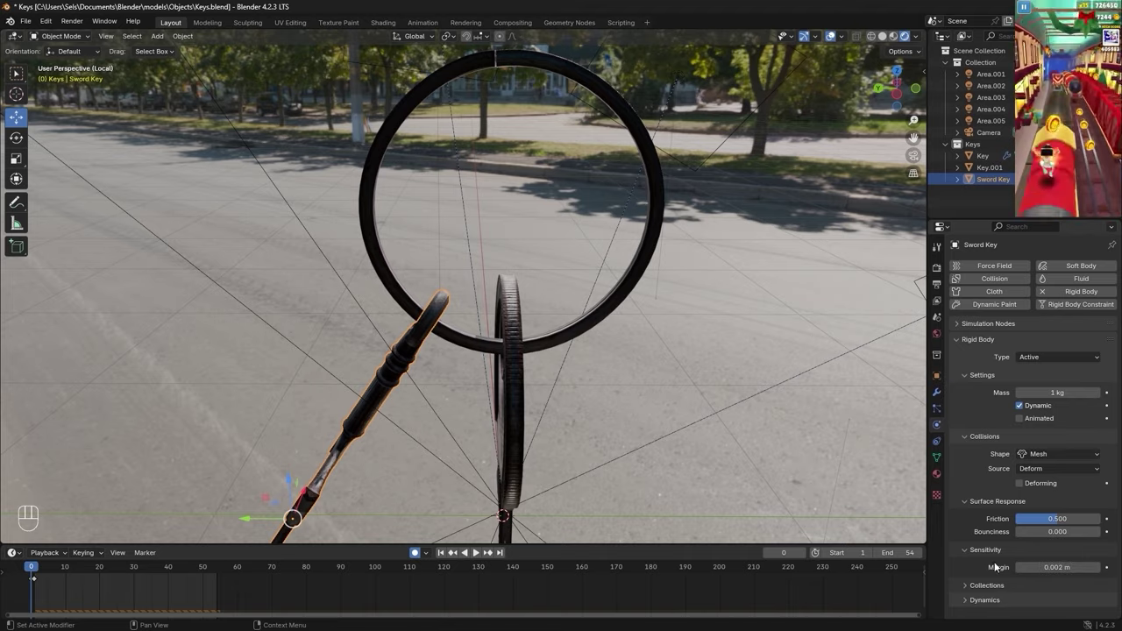
- Play the simulation with the sword key swinging on the ring, then save Keys.blend
middle_click(626, 415)
middle_click(610, 316)
key("space")
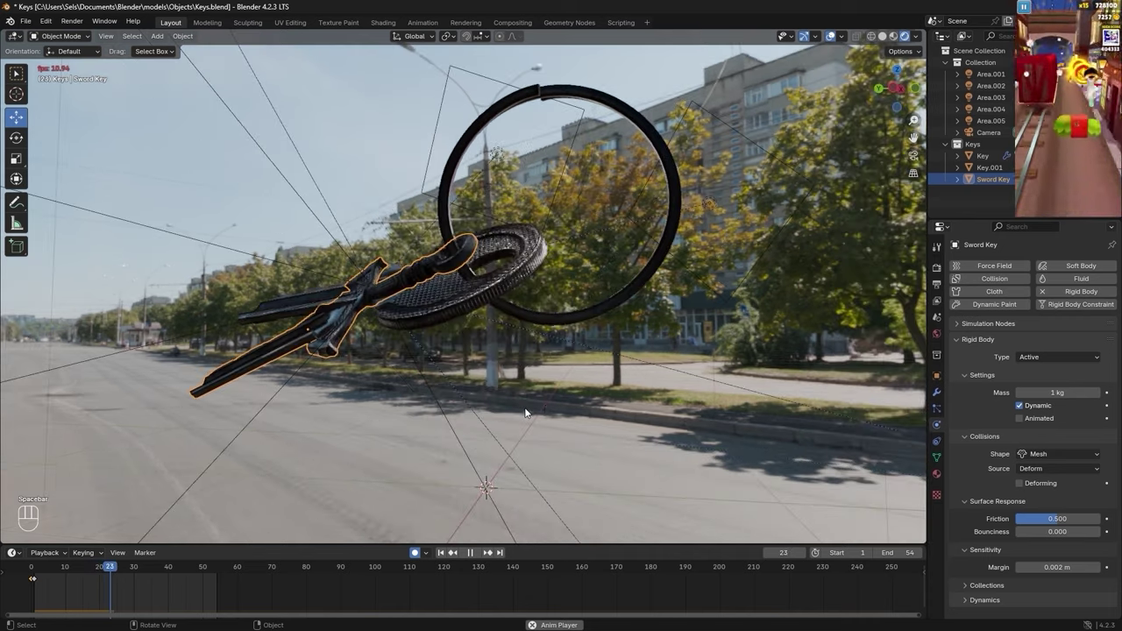
key("space")
key("ctrl+s")
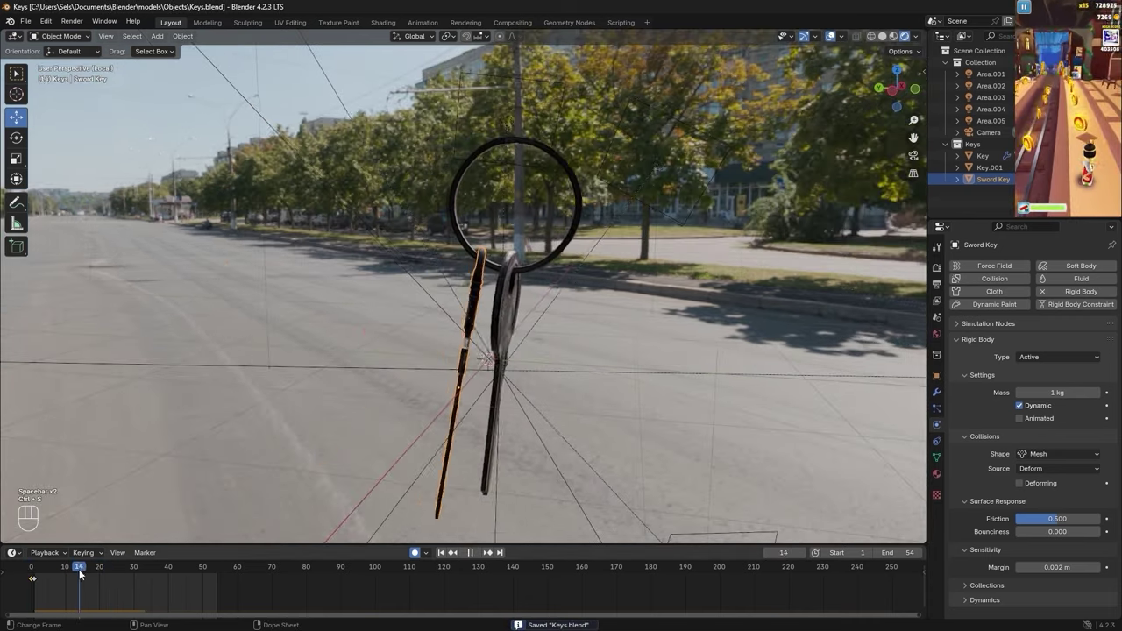
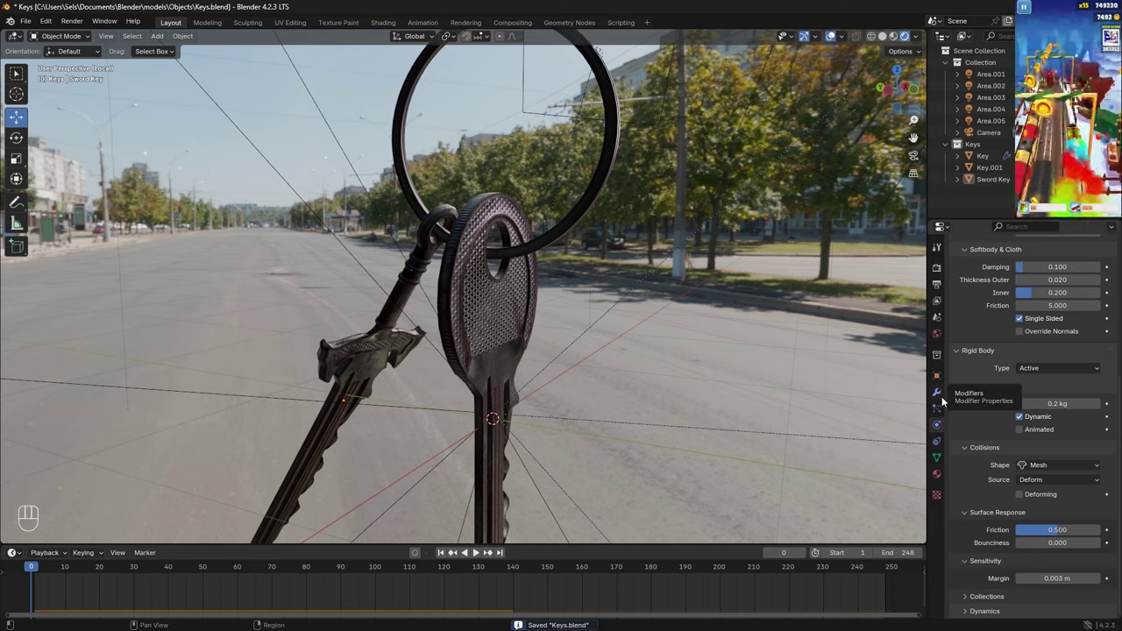
- Set the rigid body world to 100 substeps per frame
left_click_drag(943, 317, 800, 374)
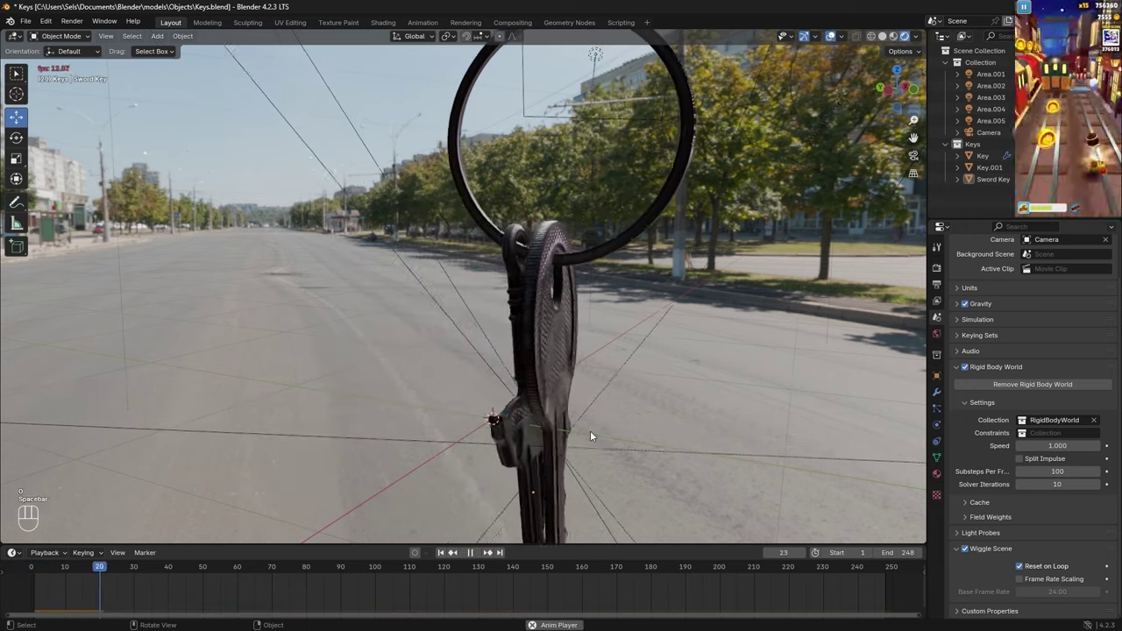